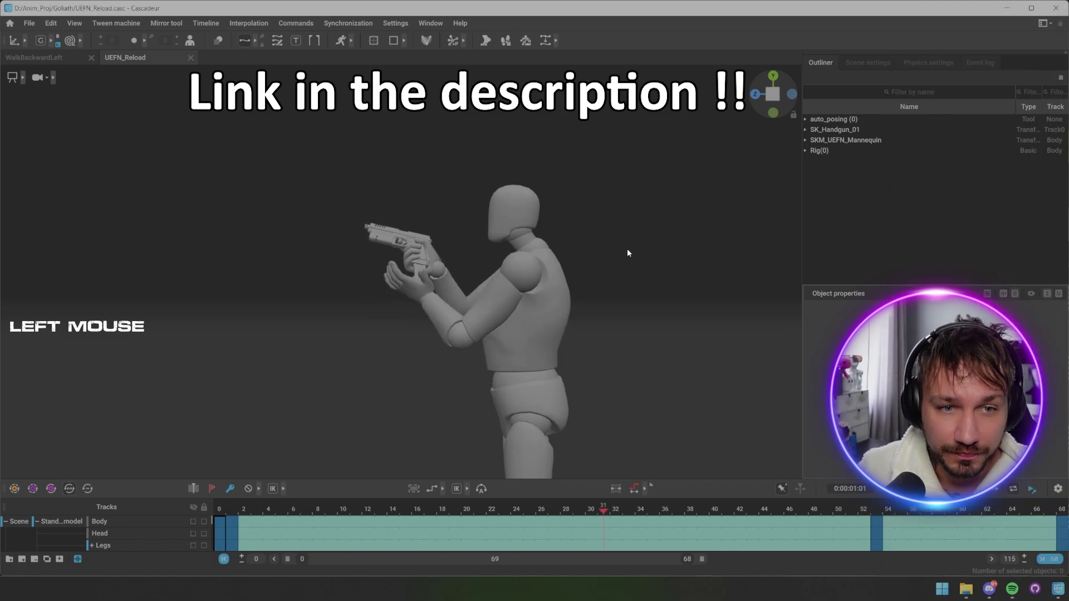
Jump to the end of the UEFN_Reload animation, select the character, and switch to the WalkBackwardLeft scene.
scroll(down, 3)
scroll(down, 3)
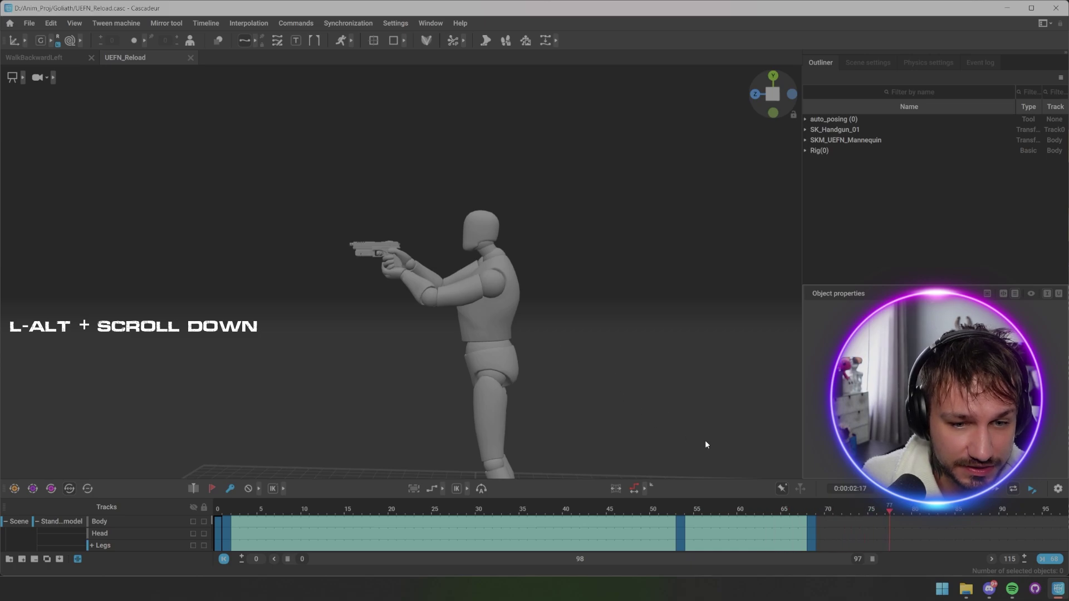
scroll(down, 3)
click(801, 512)
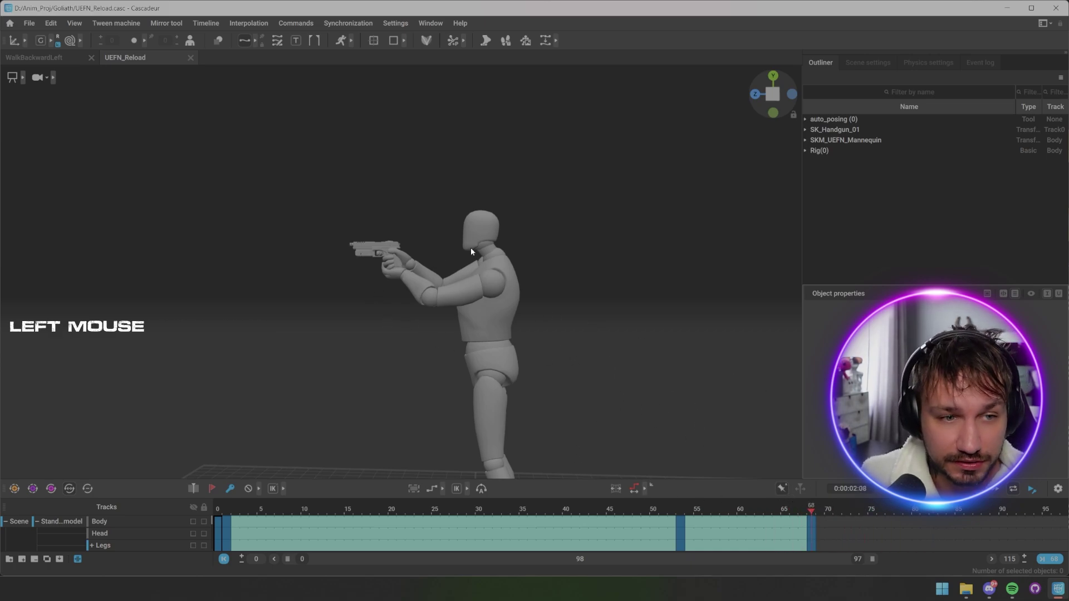
key(s)
click(395, 296)
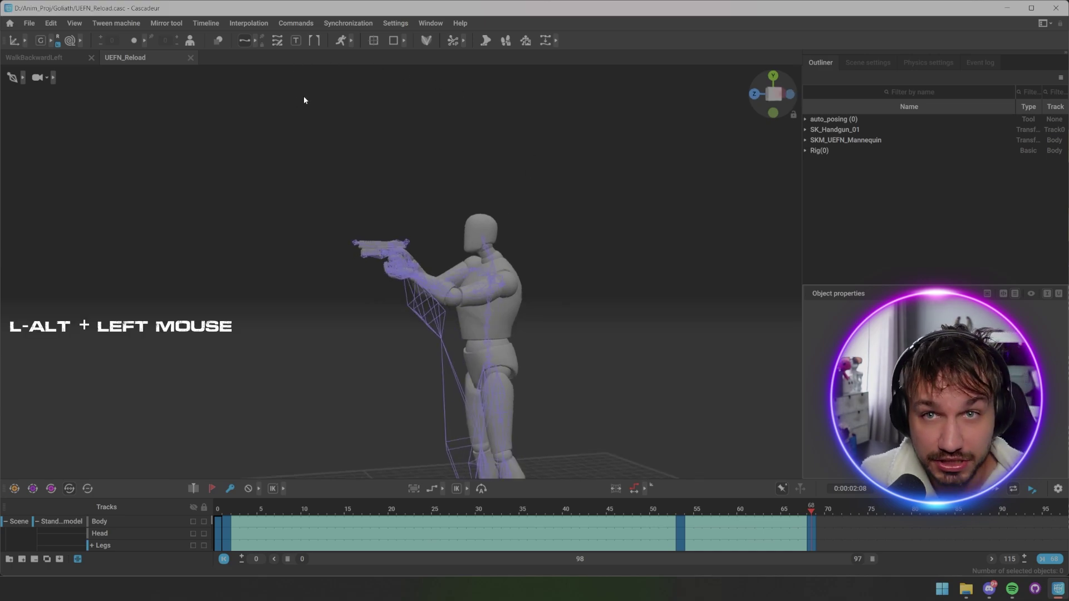
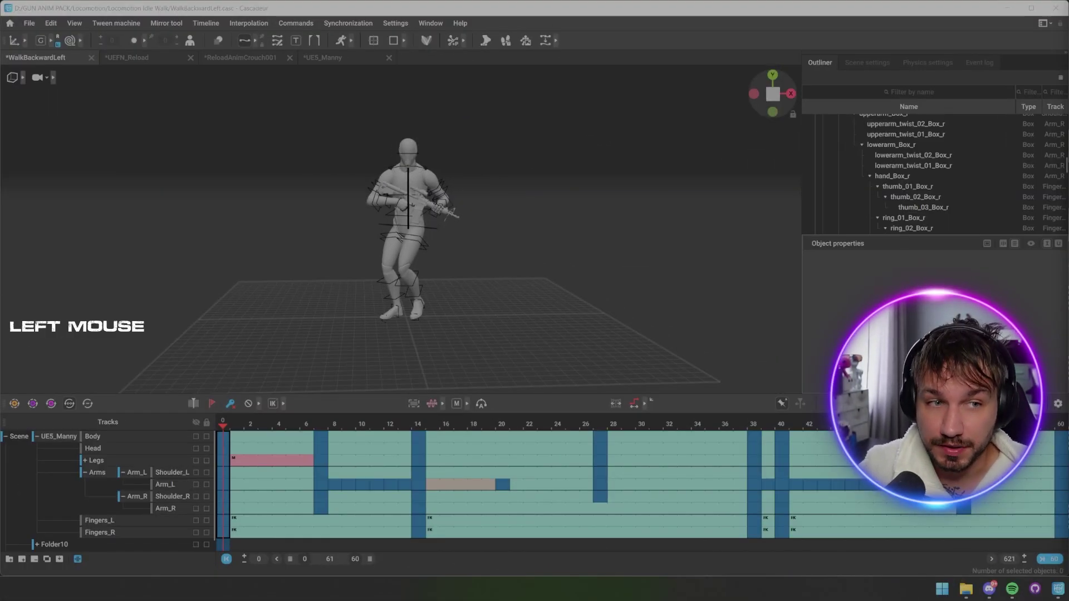
Frame the character in the view and select all of its box colliders.
scroll(up, 3)
key(alt+space)
click(529, 218)
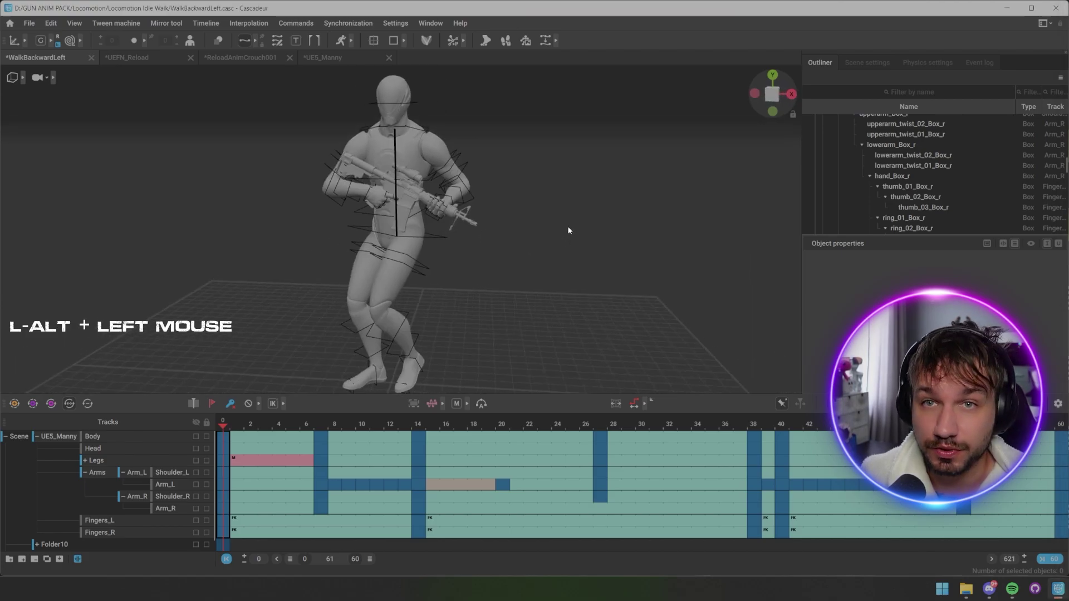
click(437, 241)
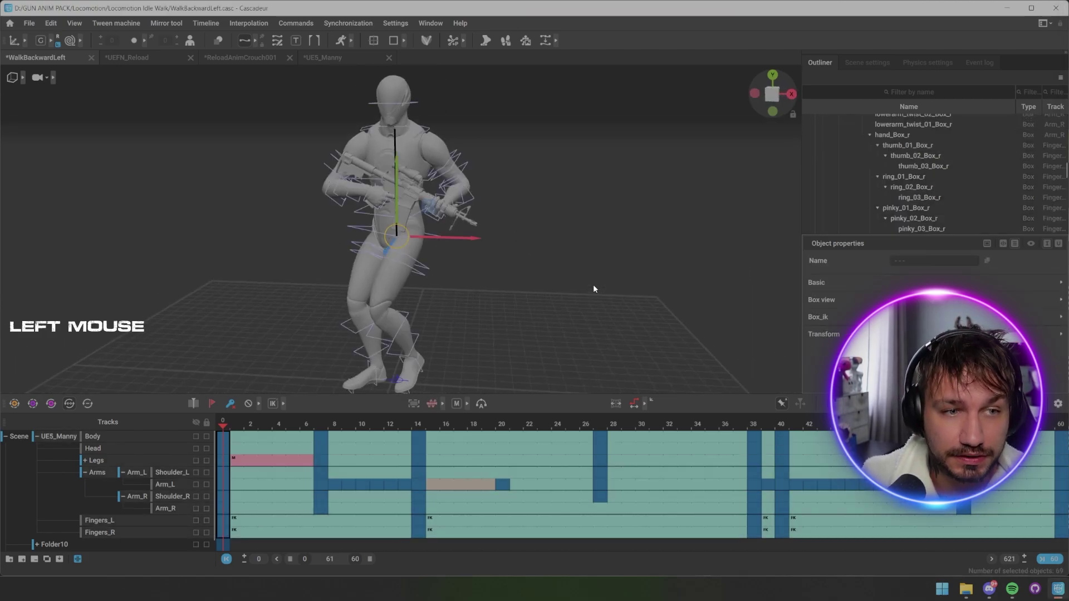
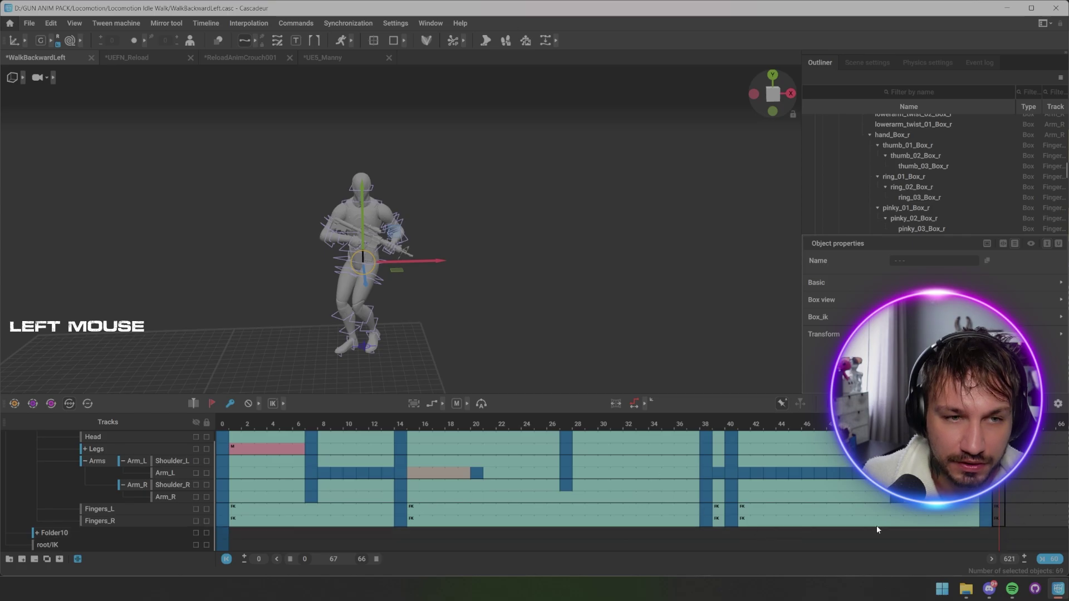
key(f)
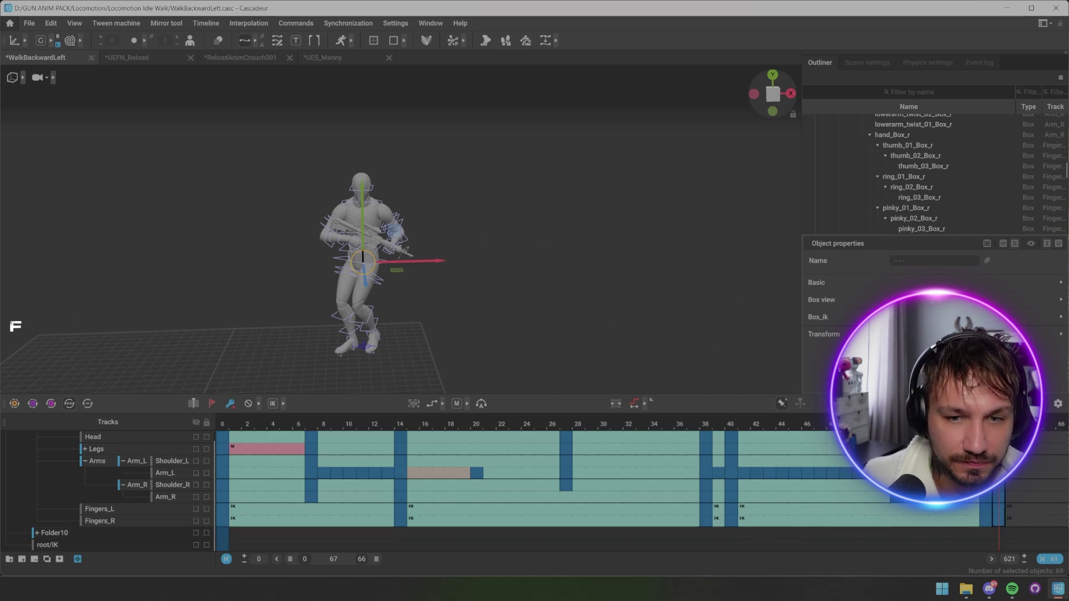
click(562, 294)
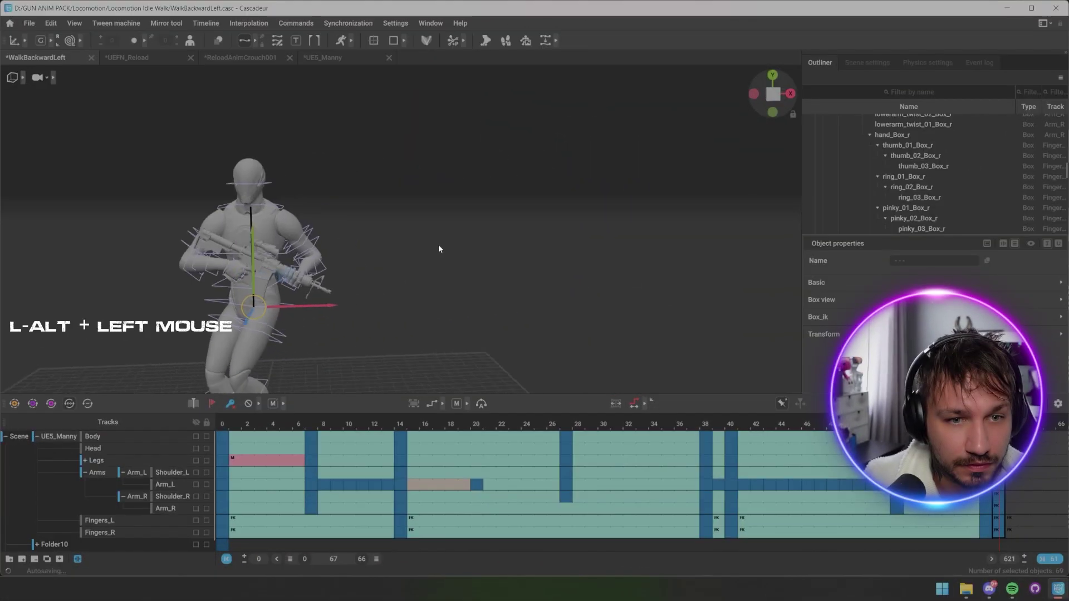
middle_click(441, 238)
click(548, 209)
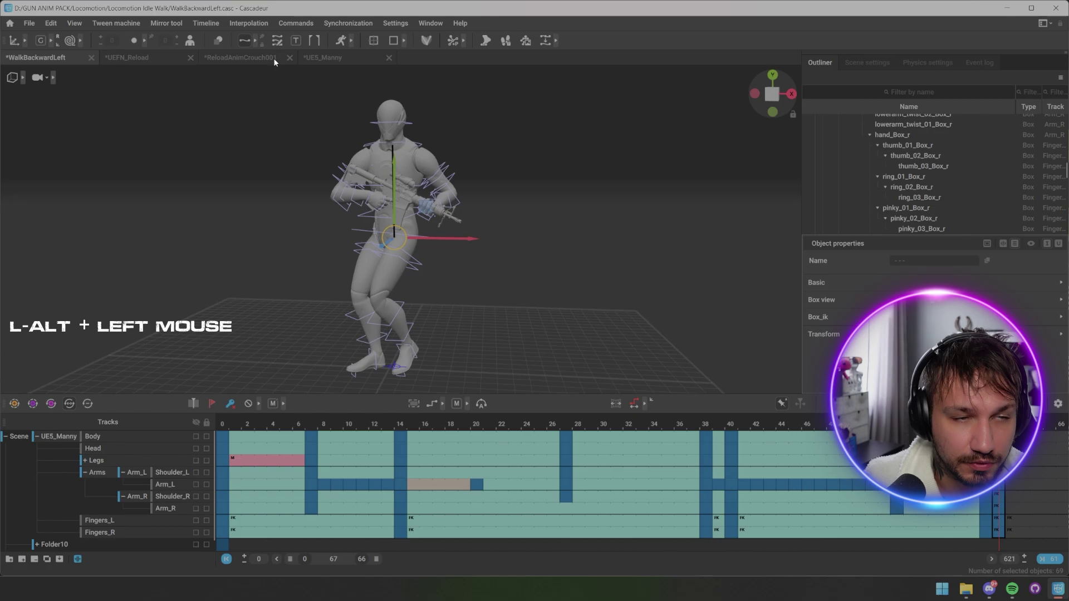
click(45, 39)
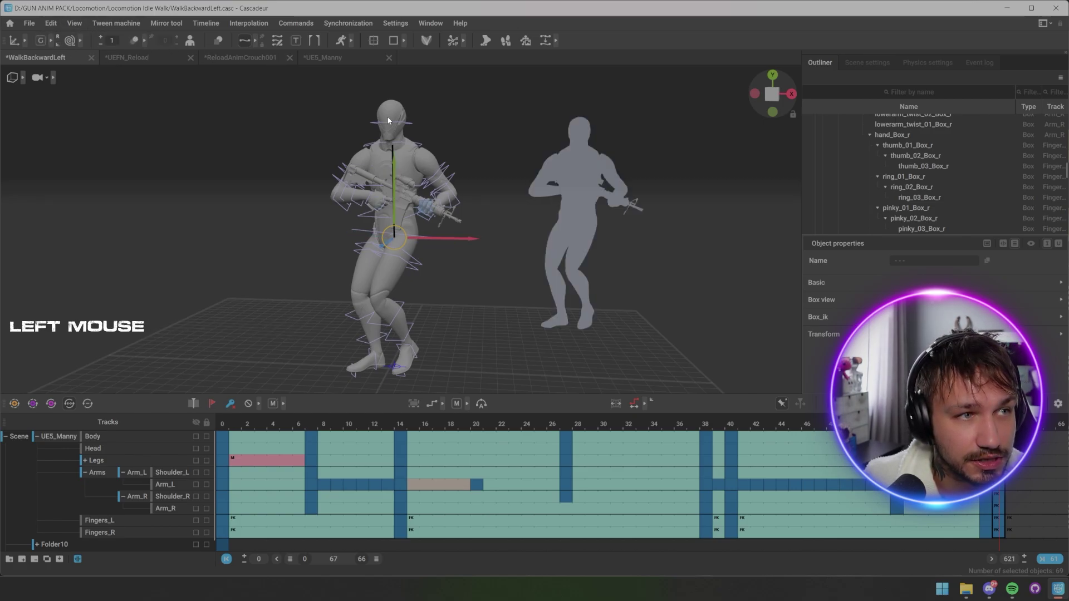
click(485, 218)
middle_click(498, 233)
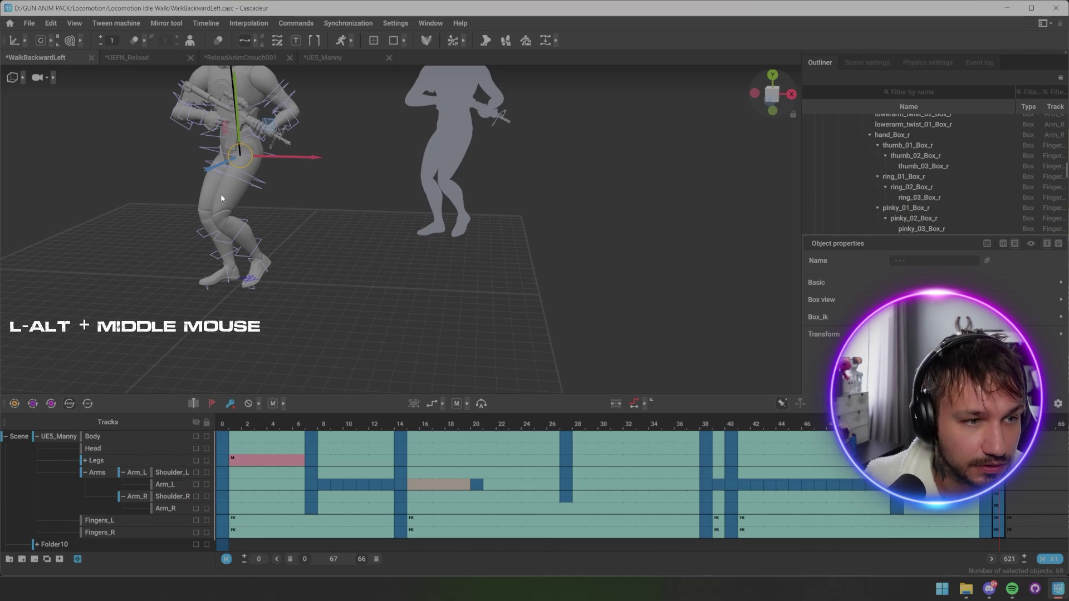
click(266, 200)
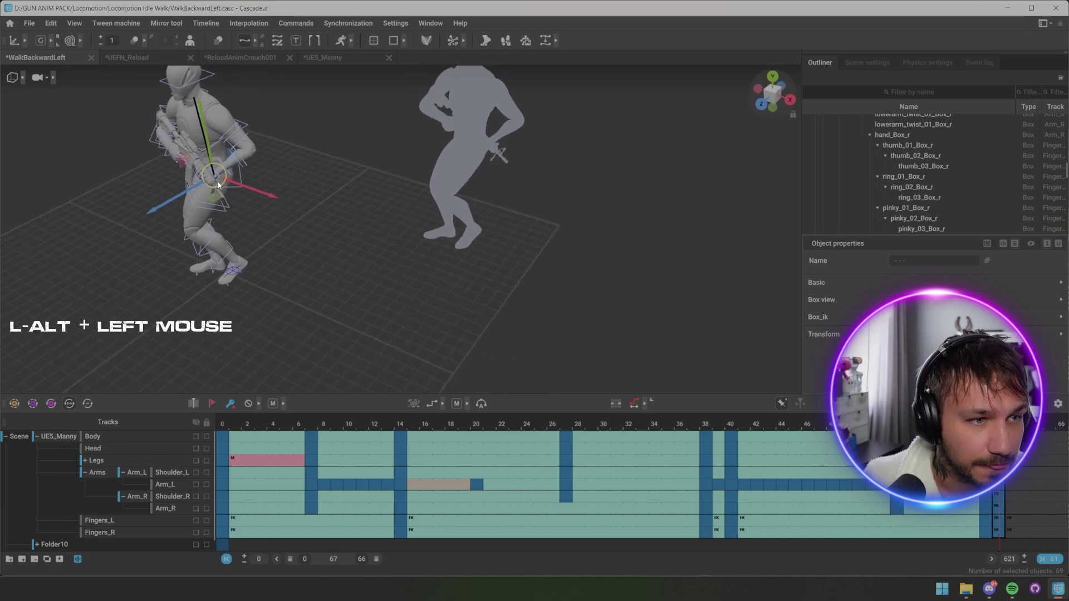
double_click(222, 200)
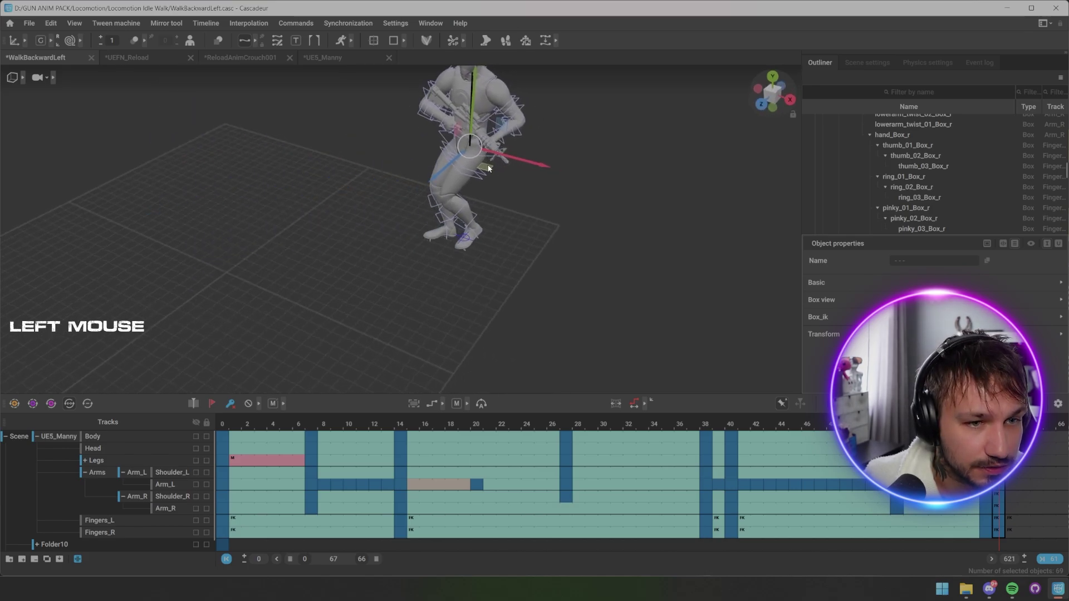
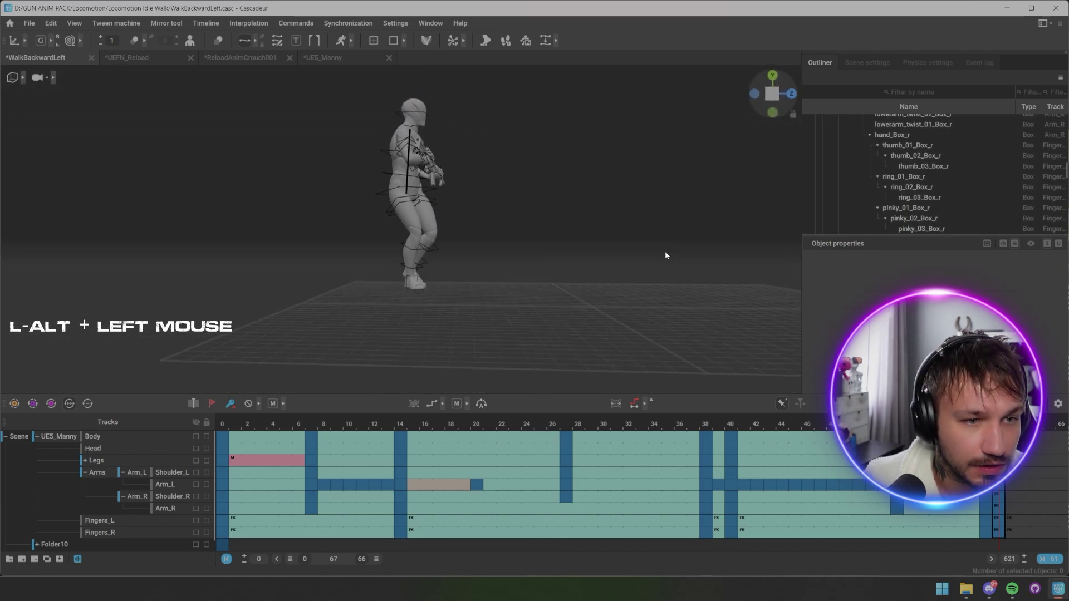
Orbit around the kneeling character to inspect the floating rifle from several angles.
click(448, 289)
scroll(up, 3)
middle_click(492, 268)
click(513, 235)
middle_click(510, 188)
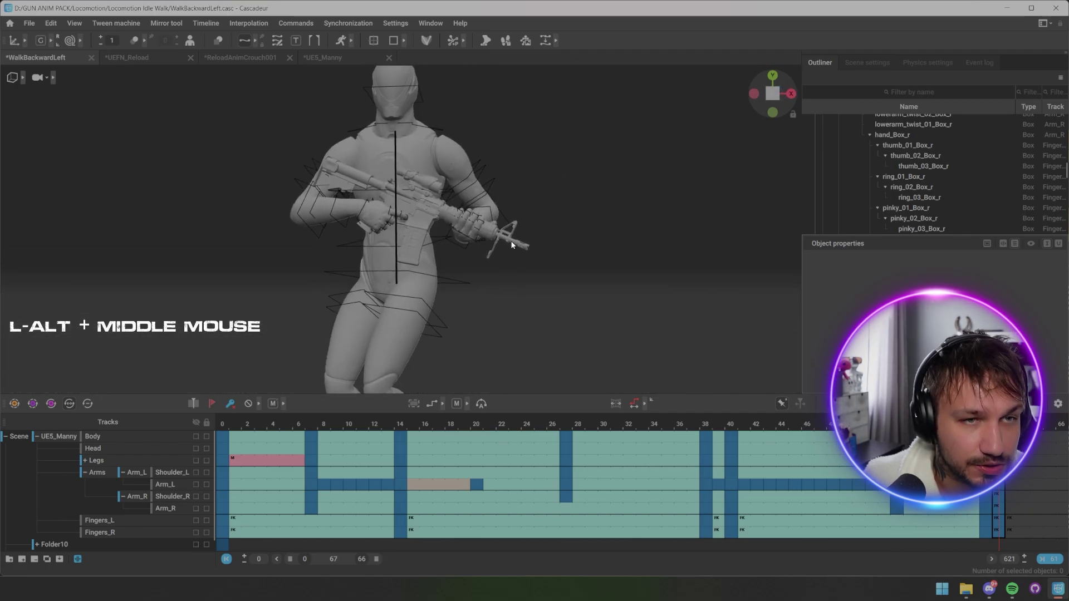
middle_click(417, 243)
scroll(down, 3)
click(443, 190)
middle_click(471, 233)
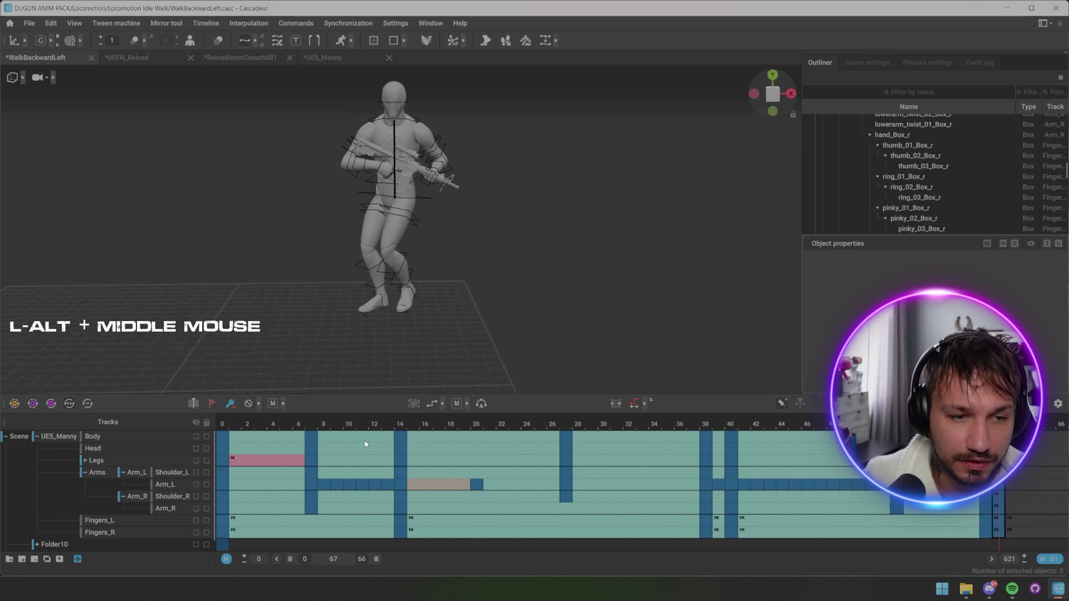
middle_click(289, 432)
middle_click(426, 214)
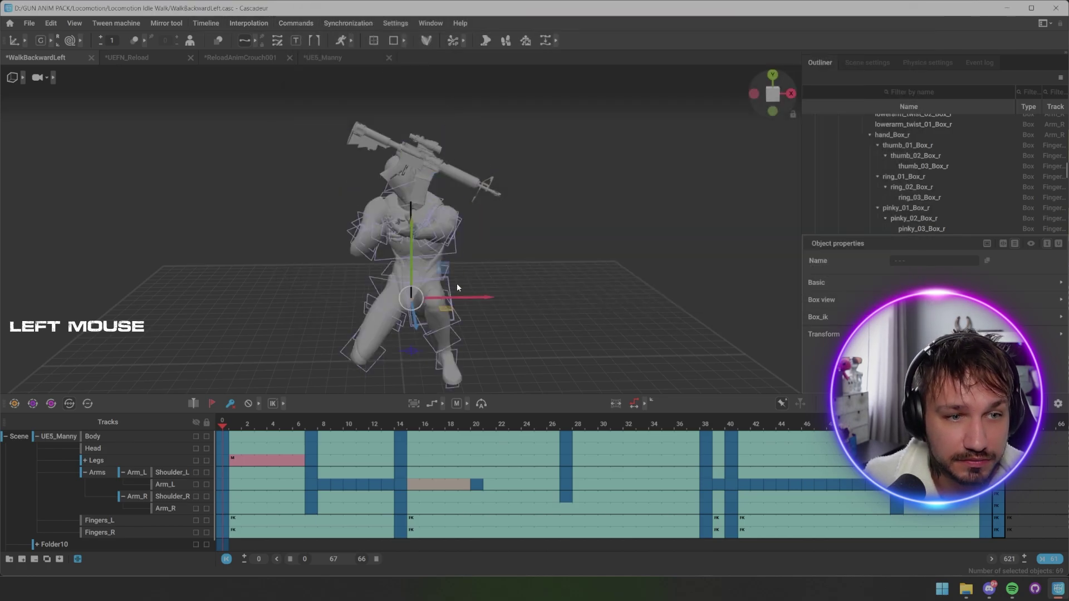
Select the character's boxes and bring up the commands list for applying a library pose.
click(403, 308)
middle_click(571, 300)
scroll(up, 3)
click(354, 315)
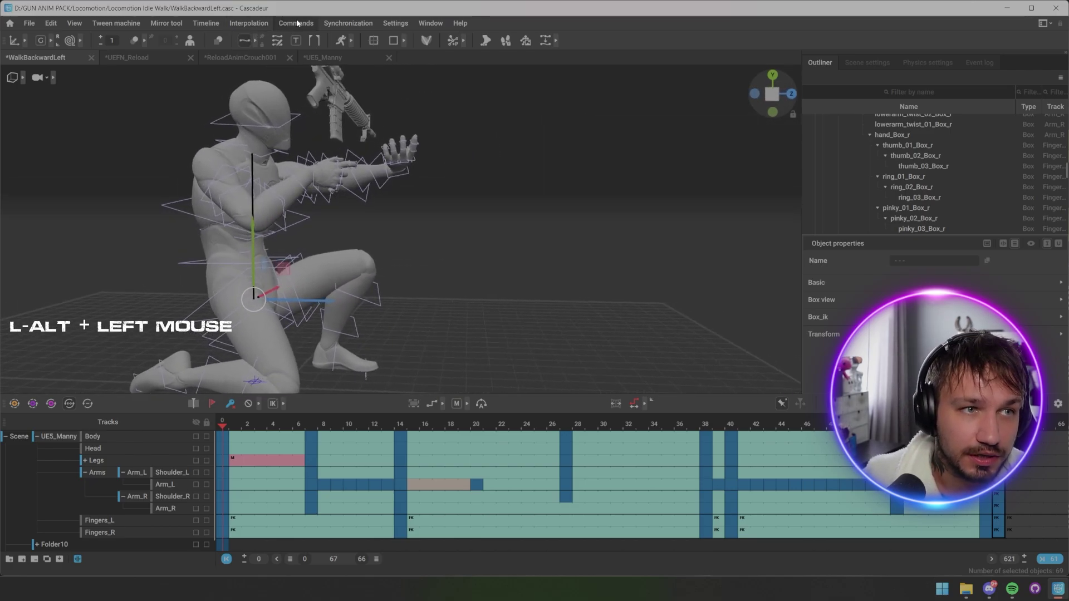
Run the pose-library load command to bring up the PoseLibrary file picker.
click(300, 24)
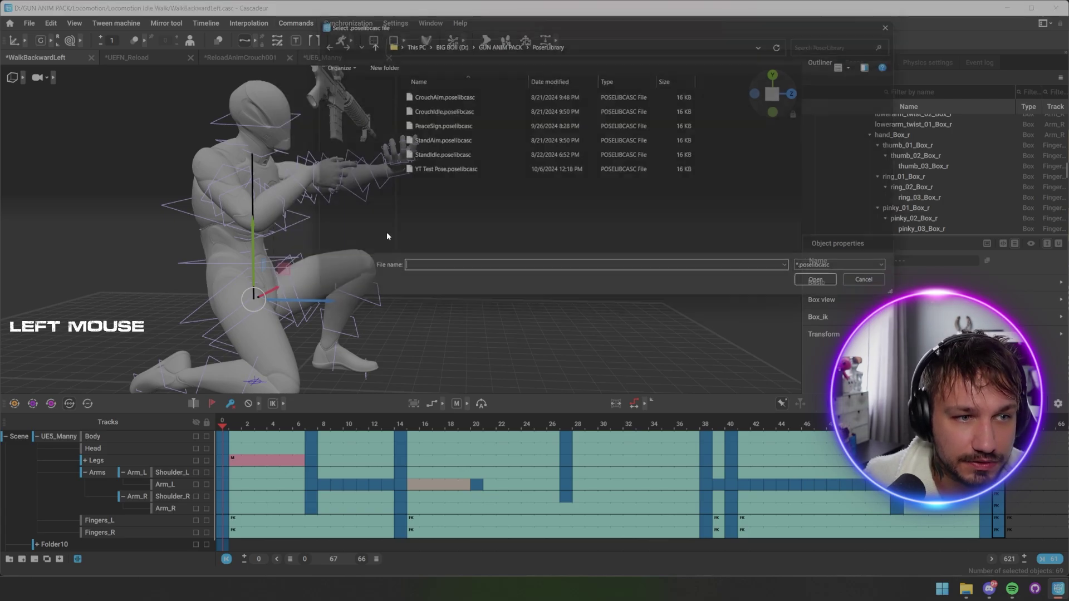
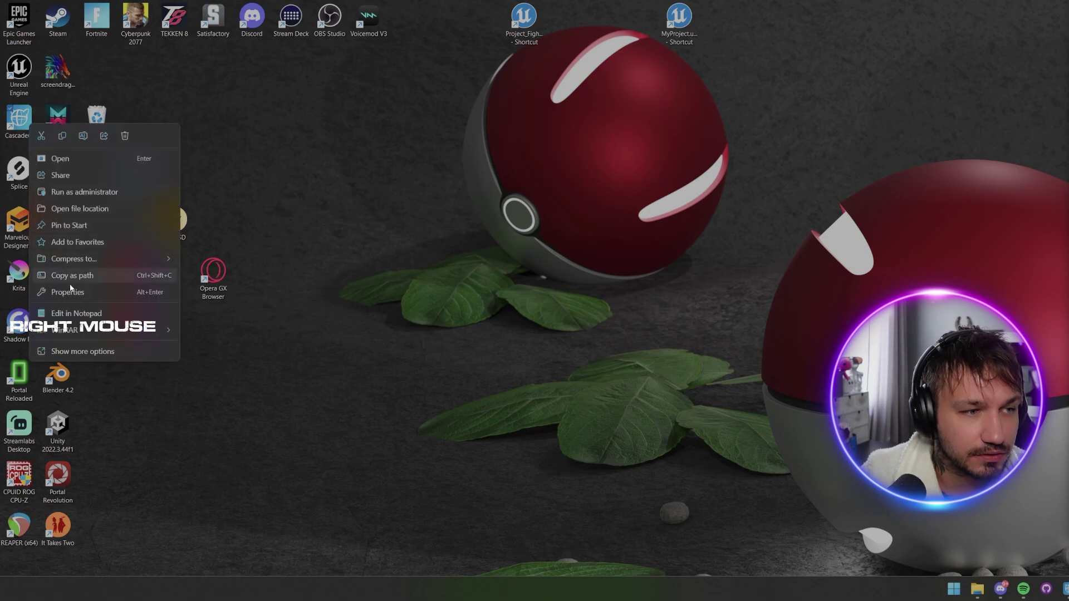
Use Open File Location to reveal cascadeur.exe in D:\Programmer.
click(77, 295)
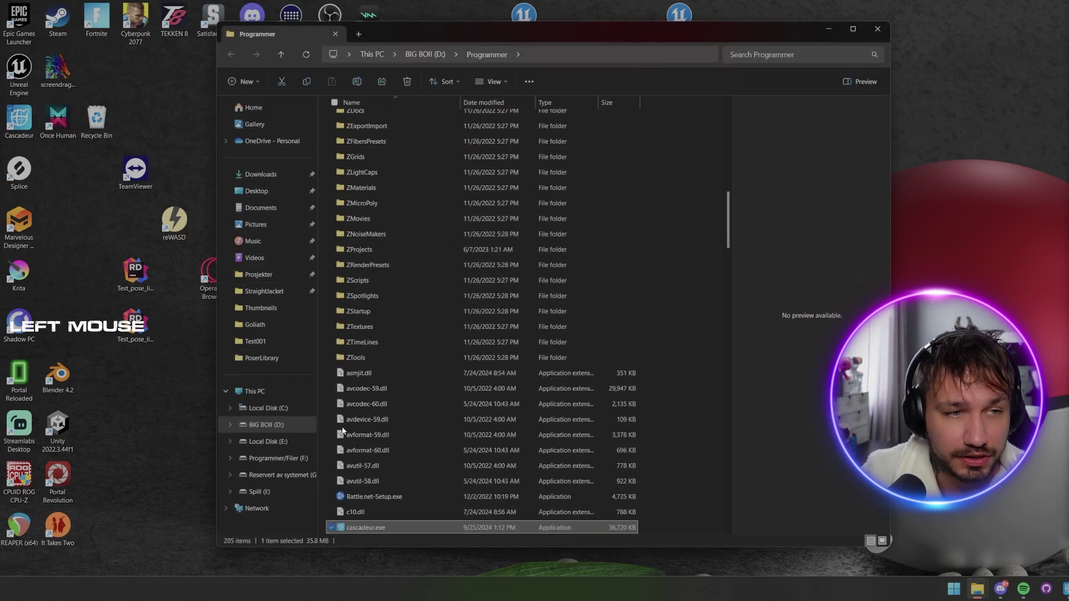
Scroll up in the Programmer folder and go into the resources folder.
scroll(up, 3)
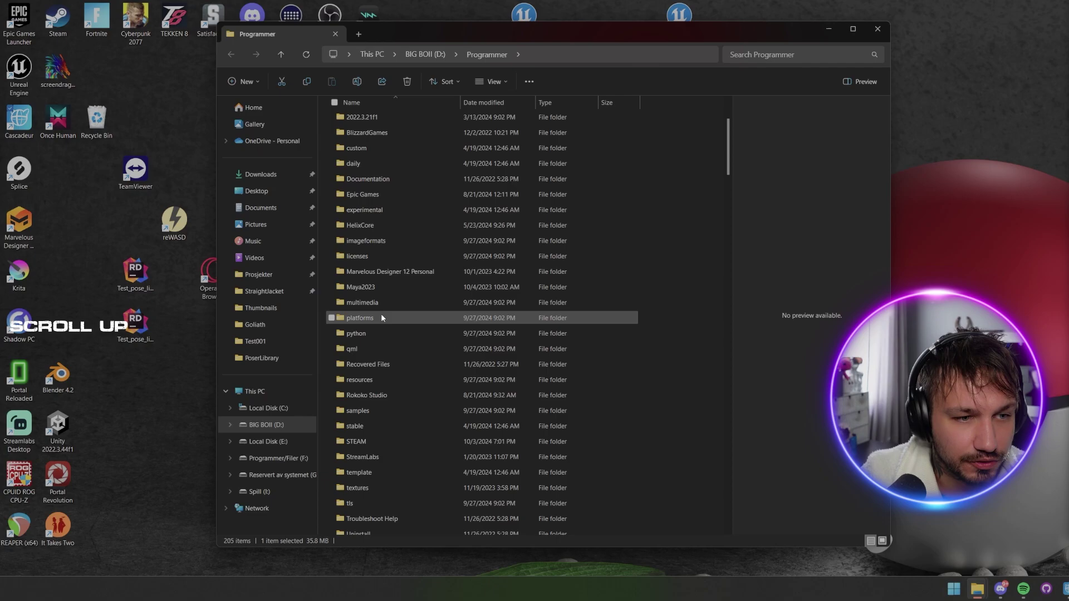
click(385, 325)
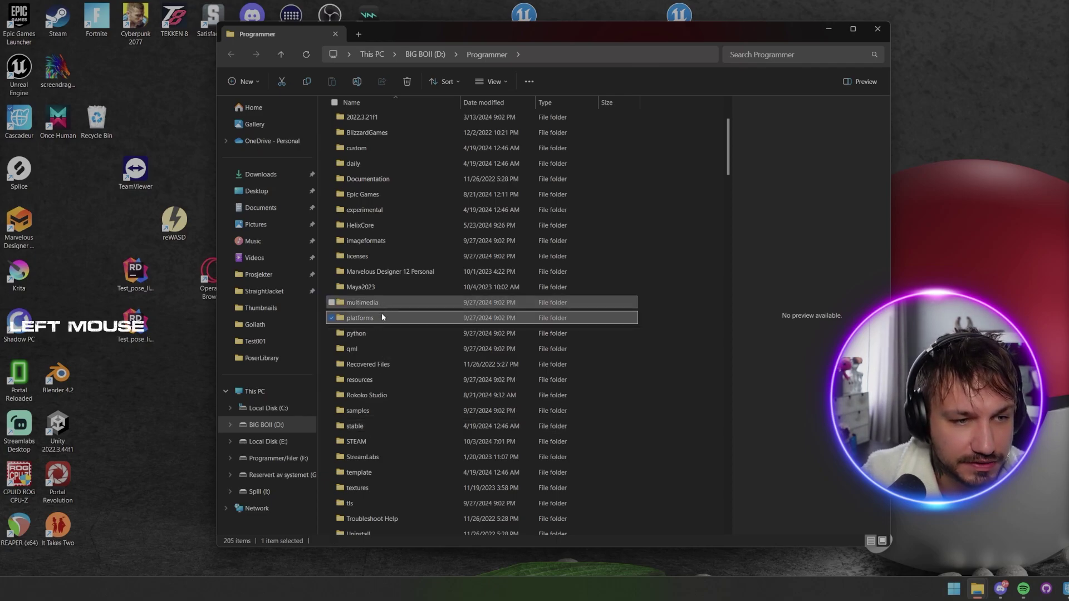